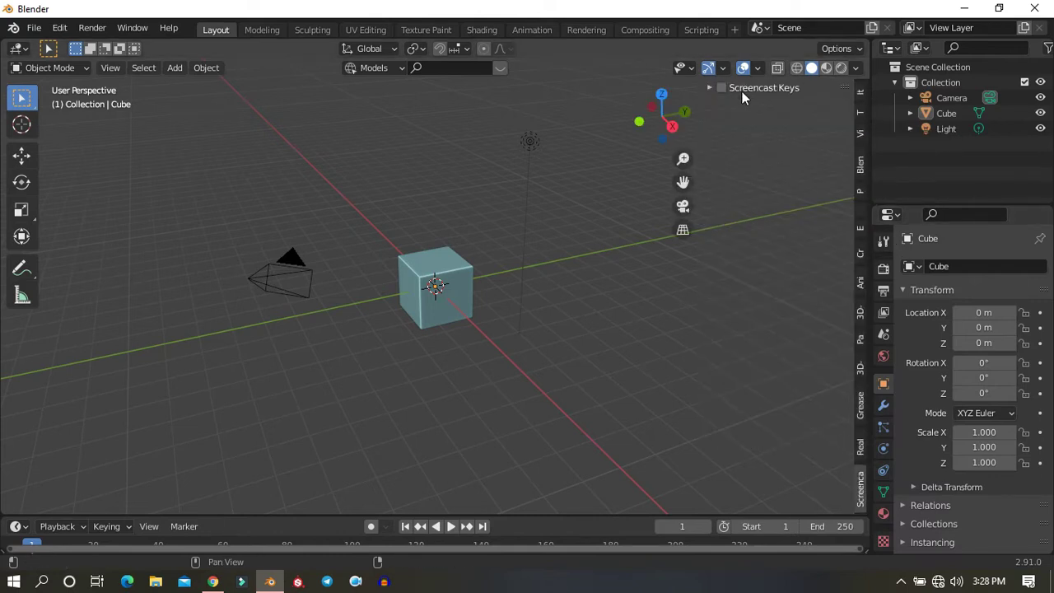
Select the default cube, camera and light together and delete them, leaving an empty scene
click(518, 162)
scroll(down, 3)
scroll(up, 3)
scroll(down, 3)
scroll(down, 3)
scroll(down, 3)
key(n)
click(335, 200)
key(x)
scroll(up, 3)
middle_click(508, 319)
scroll(up, 3)
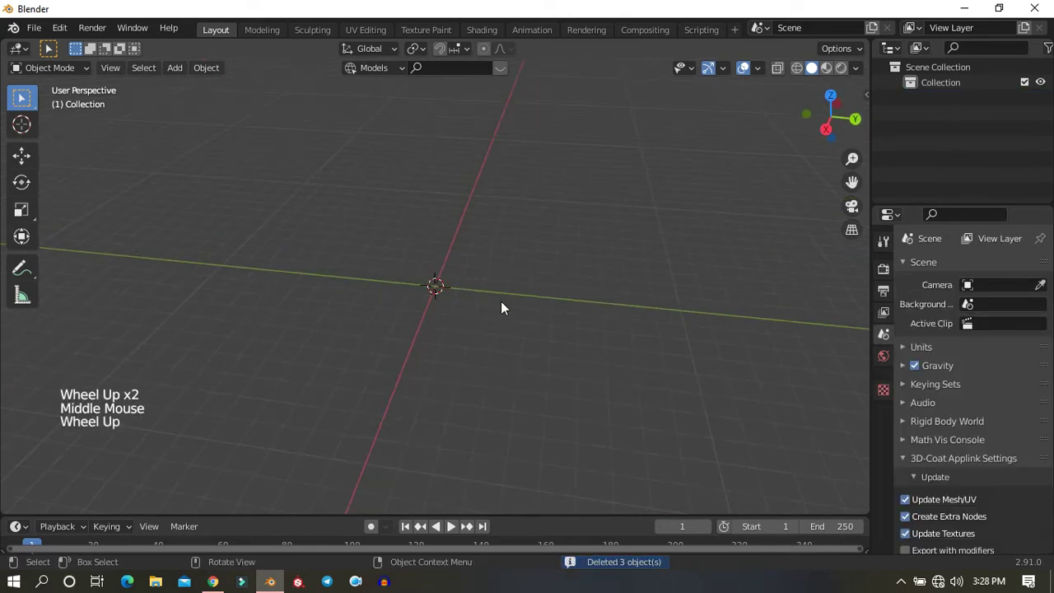
Add a cylinder and scale it up into a wide disc, viewed from the front
key(shift+a)
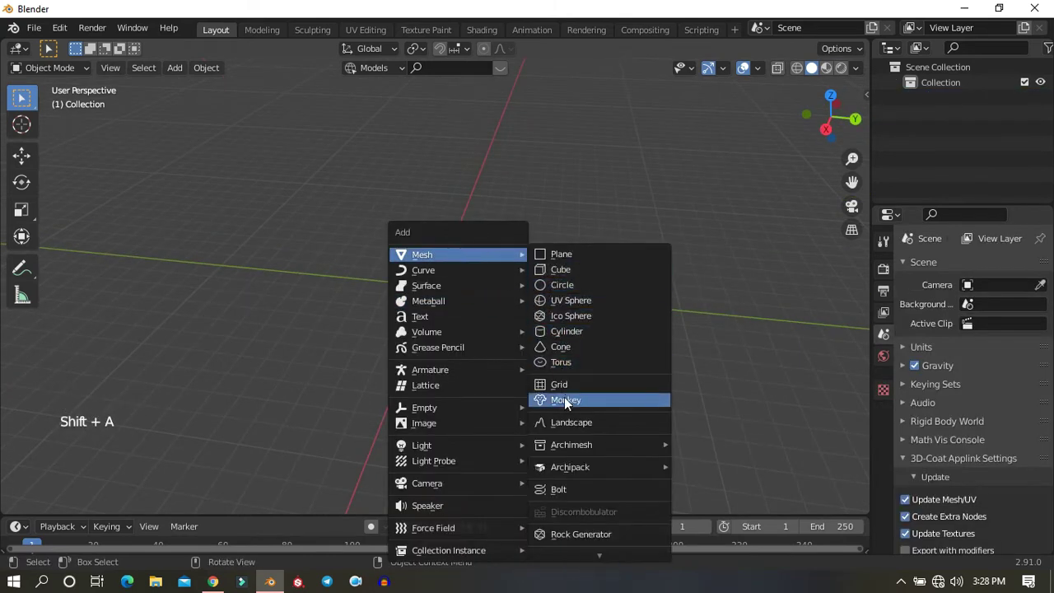
scroll(up, 3)
middle_click(615, 335)
key(KP_1)
scroll(up, 3)
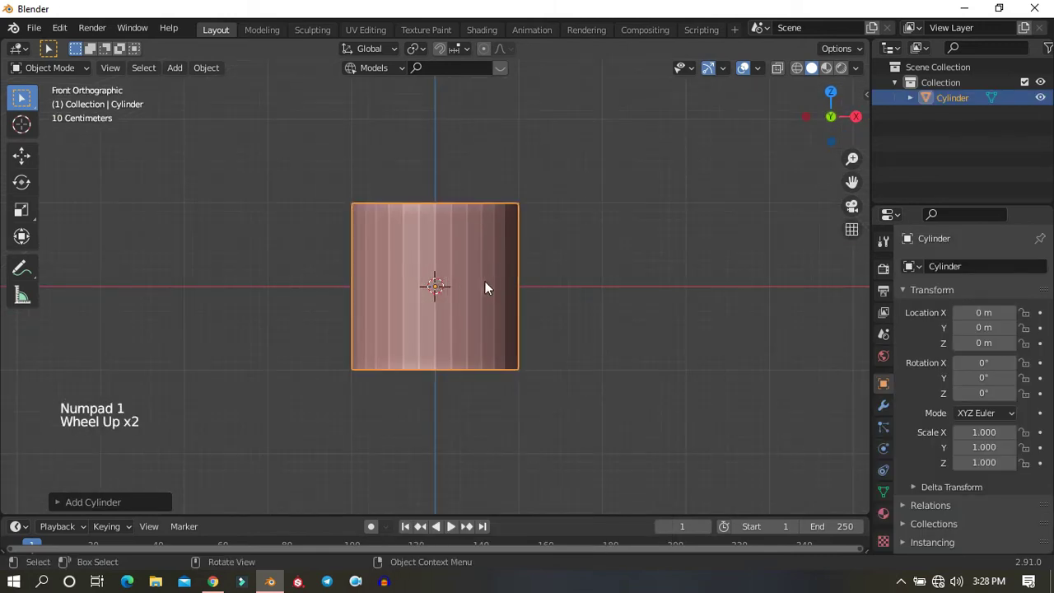
scroll(down, 3)
key(s)
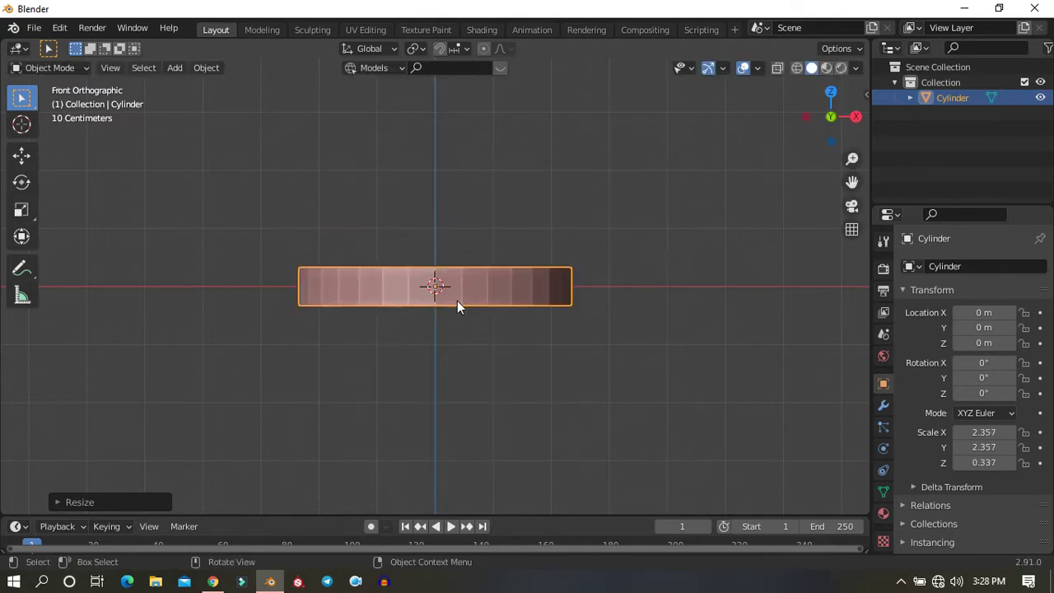
Raise the disc slightly above the ground and flatten it along Z into a thin coin
click(25, 159)
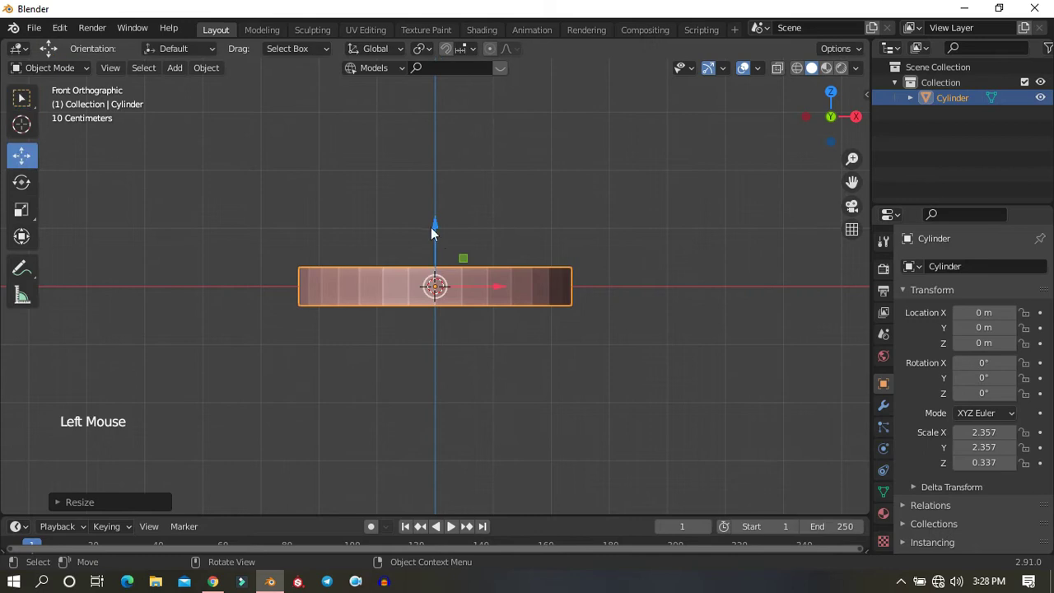
click(439, 232)
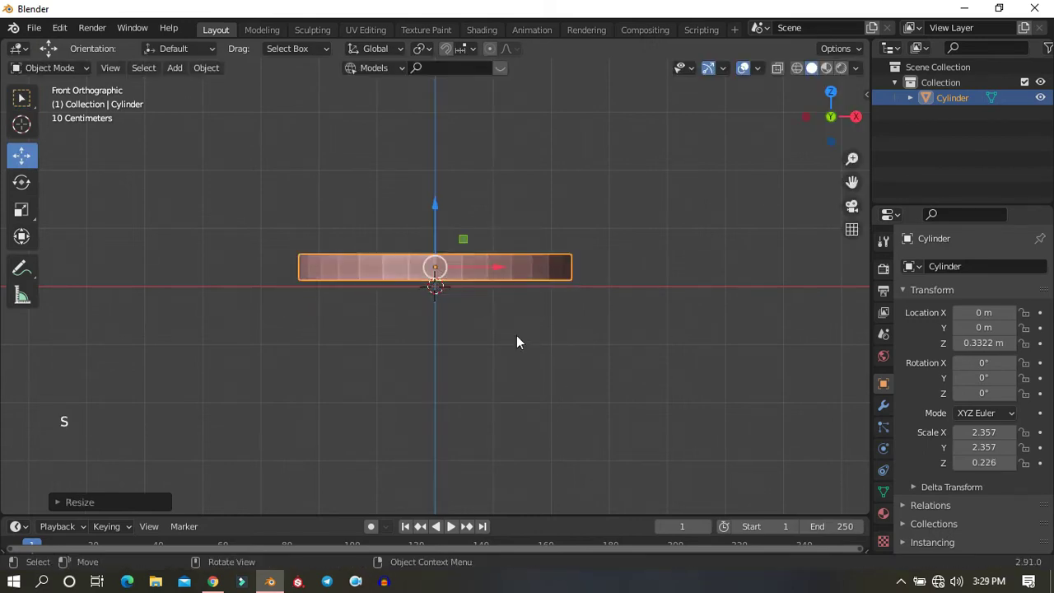
click(441, 210)
middle_click(596, 391)
key(KP_1)
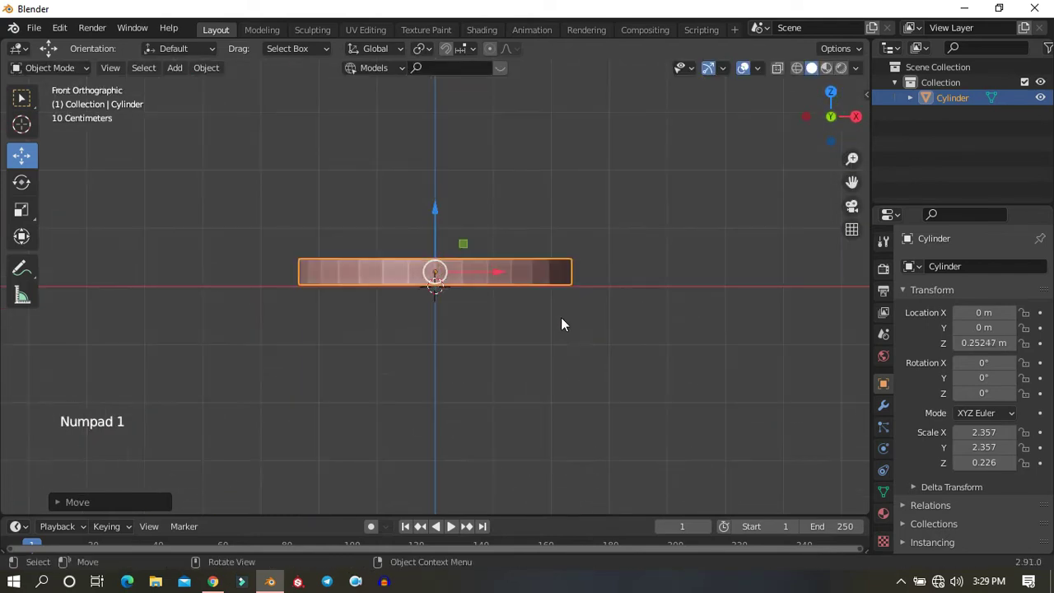
key(s)
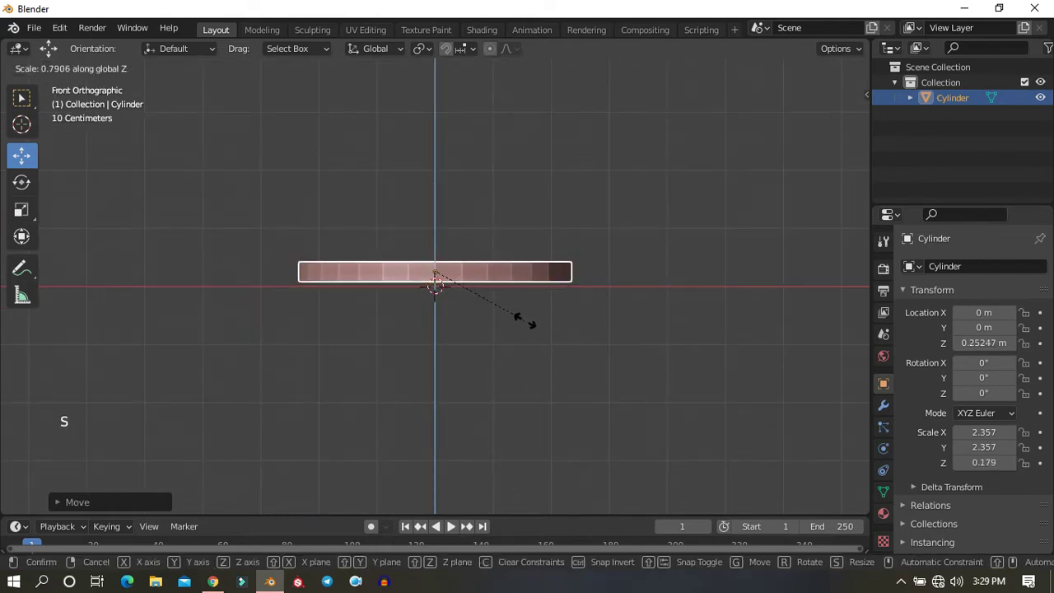
scroll(up, 3)
click(443, 207)
scroll(up, 3)
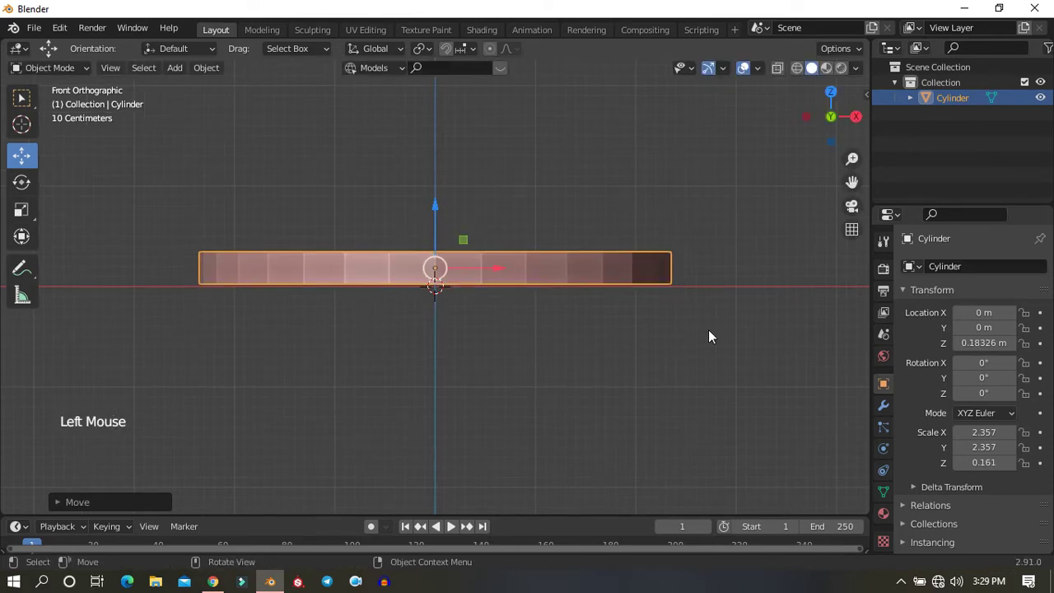
Shade the disc smooth and widen the properties panel
right_click(587, 270)
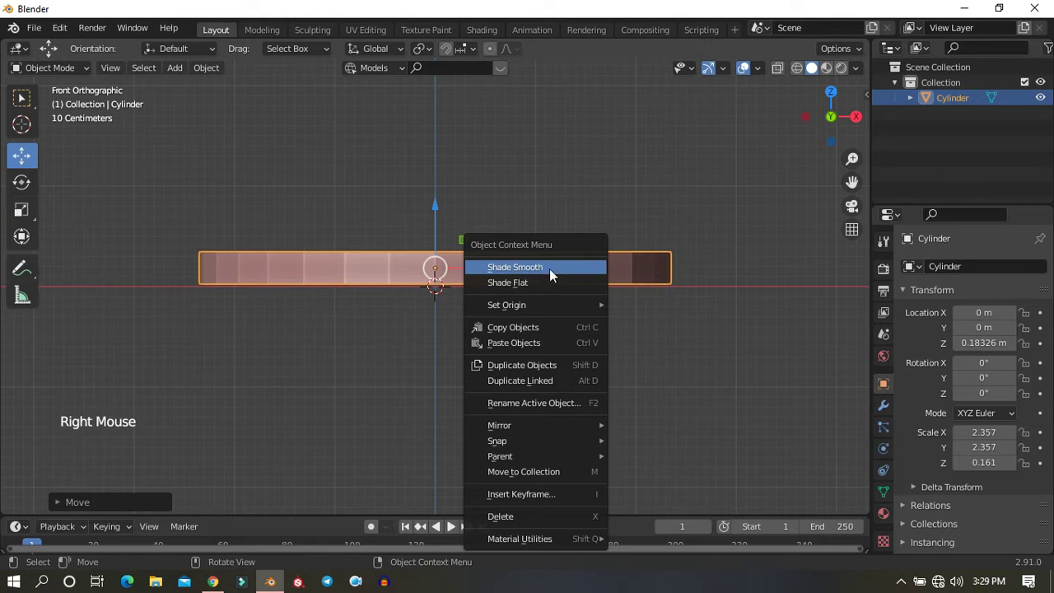
scroll(down, 3)
middle_click(627, 360)
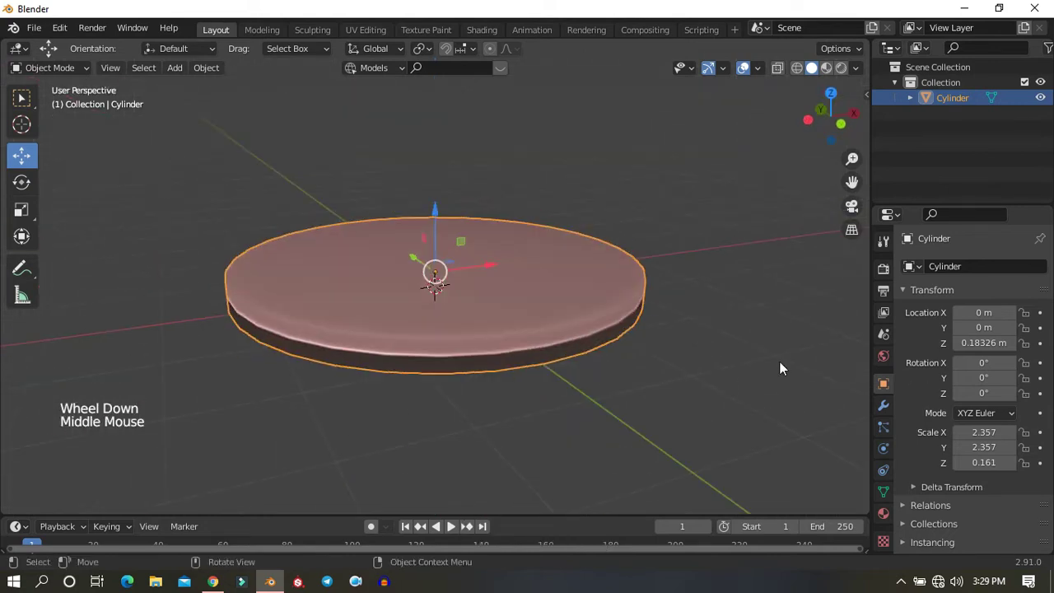
scroll(down, 3)
click(915, 194)
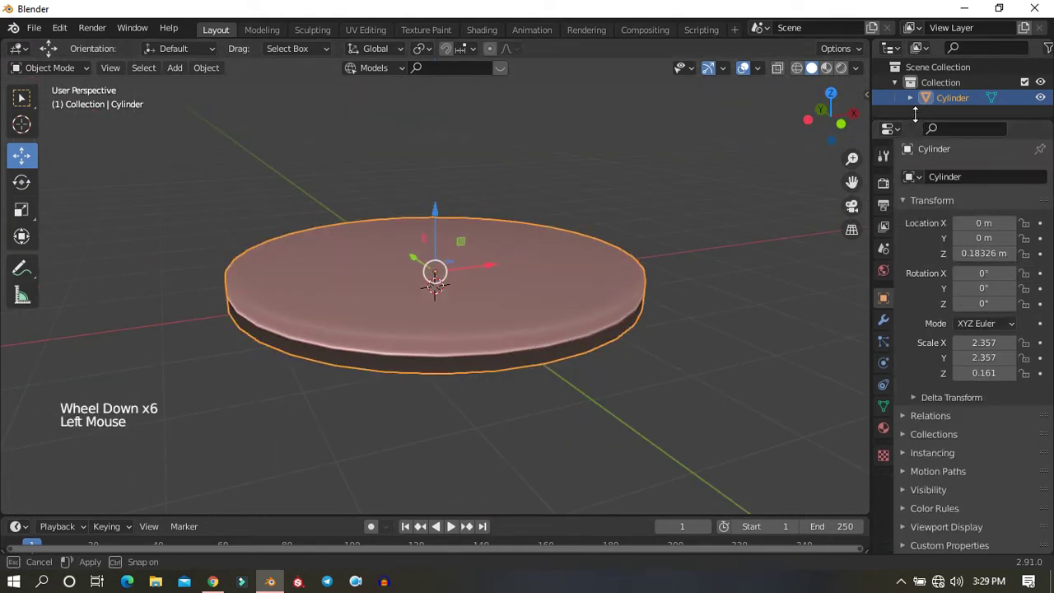
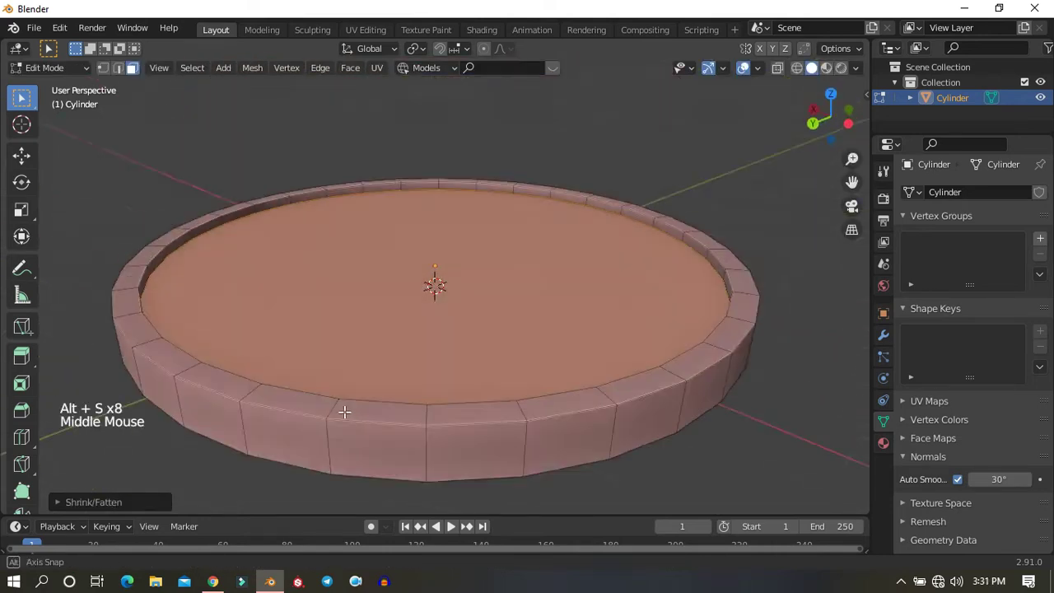
In Edit Mode give the top face a raised rim around a recessed centre, then return to Object Mode
scroll(down, 3)
key(Tab)
scroll(up, 3)
middle_click(466, 345)
key(Tab)
key(shift+a)
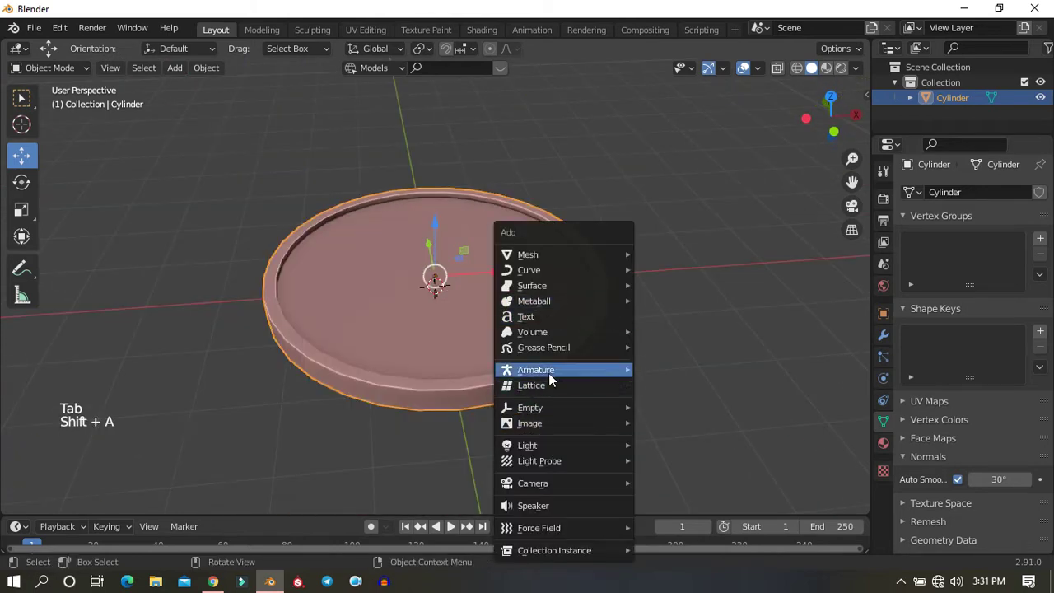
Add a text object on the disc and look down on it from above
scroll(up, 3)
middle_click(550, 334)
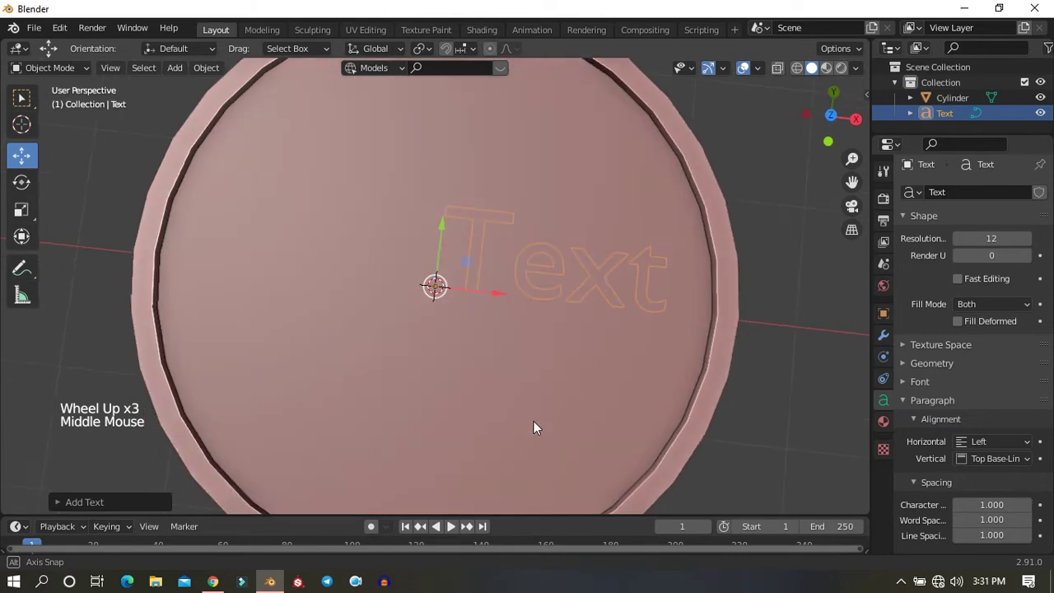
key(KP_3)
key(KP_1)
key(KP_7)
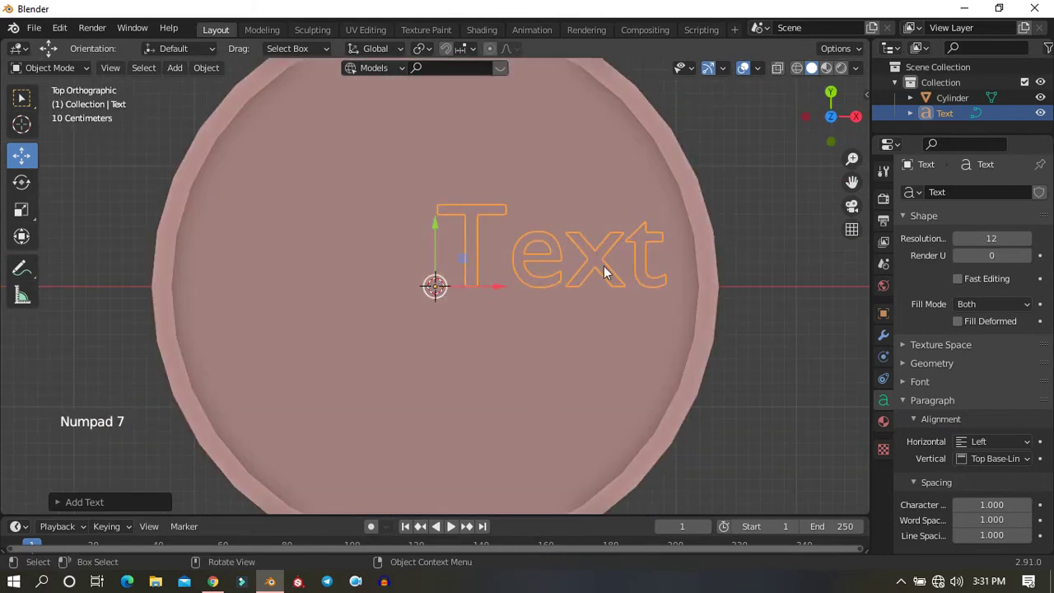
Enter text editing and erase the default word letter by letter
key(Tab)
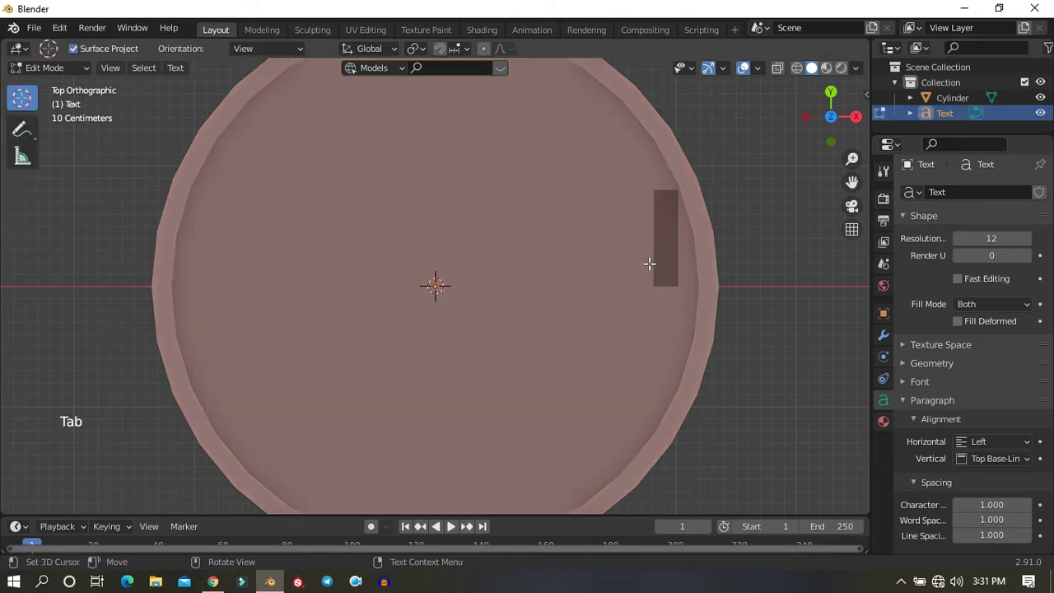
key(BackSpace)
key(BackSpace)
key(BackSpace)
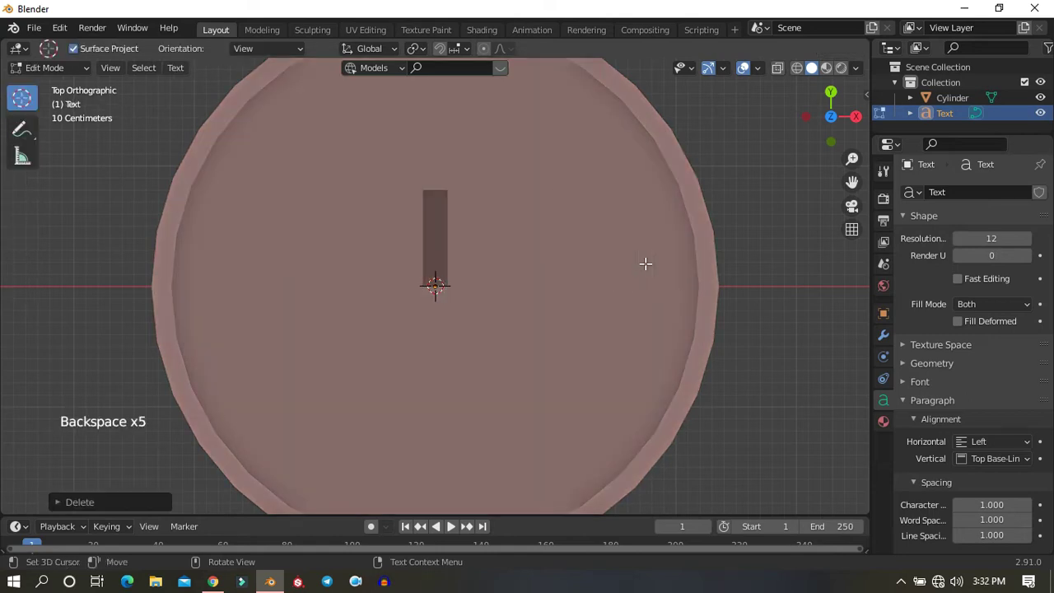
Make the text a single dollar sign, leave editing and hide the coin disc
key(shift+4)
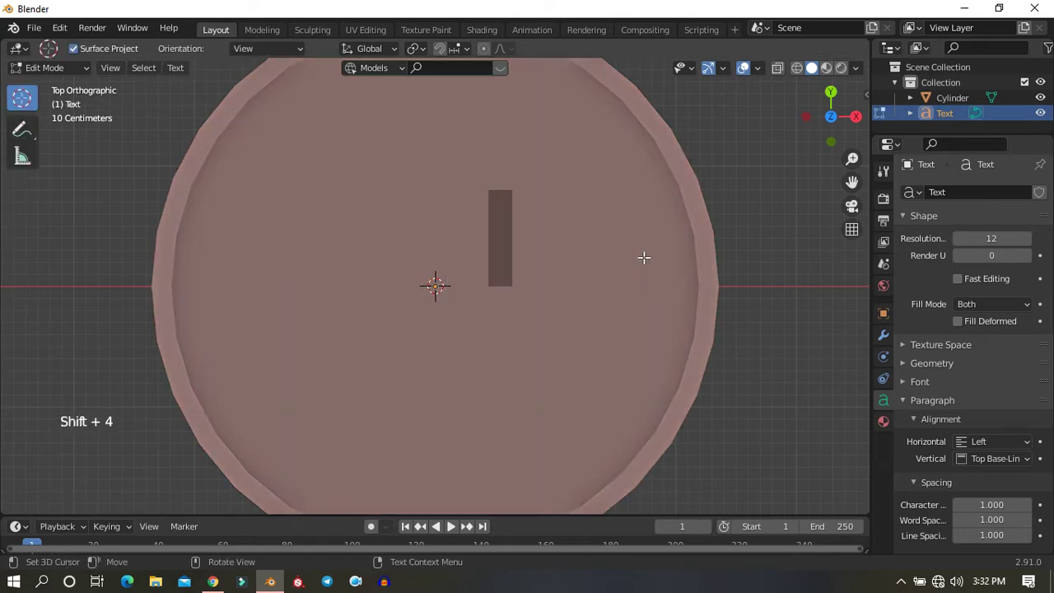
scroll(down, 3)
scroll(up, 3)
scroll(down, 3)
key(Tab)
scroll(down, 3)
click(577, 325)
key(h)
scroll(up, 3)
click(487, 268)
Reset the dollar sign's origin and scroll to its Geometry settings in the Text properties
right_click(568, 263)
right_click(471, 226)
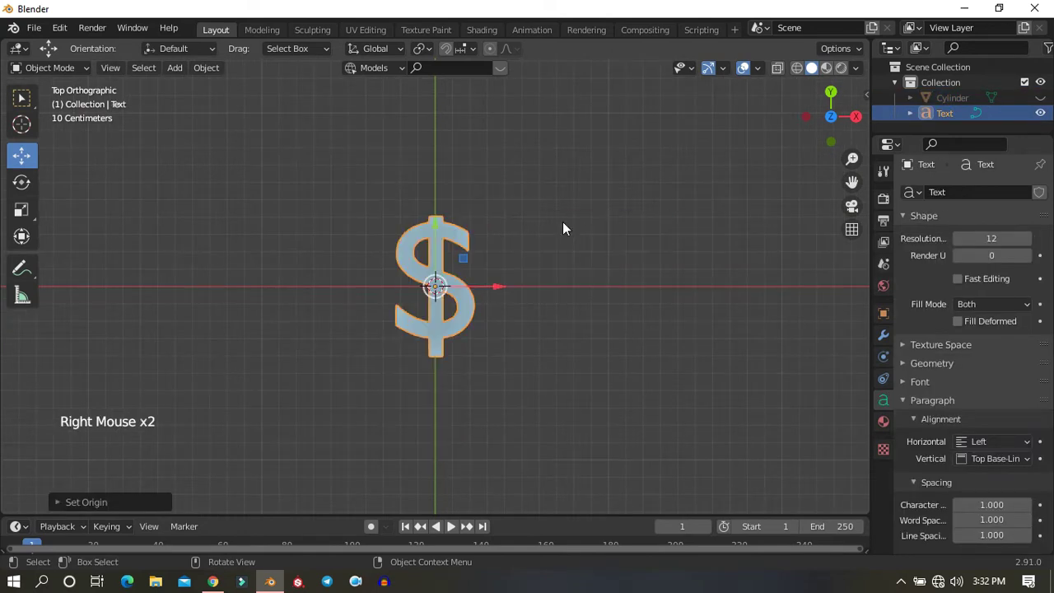
scroll(up, 3)
scroll(down, 3)
scroll(up, 3)
scroll(down, 3)
scroll(up, 3)
scroll(down, 3)
scroll(up, 3)
Set the dollar sign's Extrude to 0.04 m, giving it thickness
middle_click(637, 338)
scroll(down, 3)
middle_click(648, 350)
scroll(up, 3)
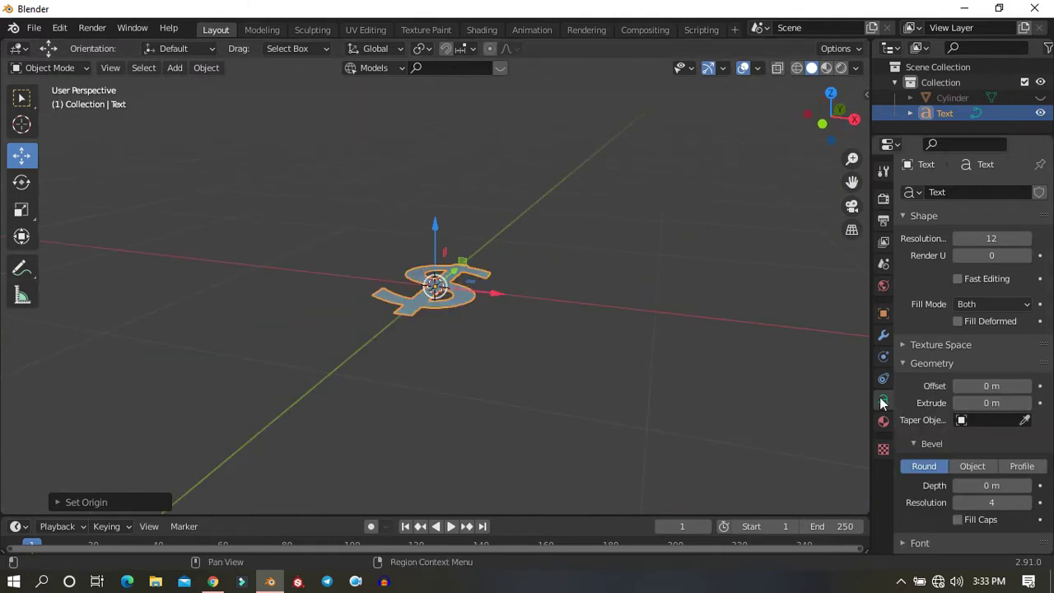
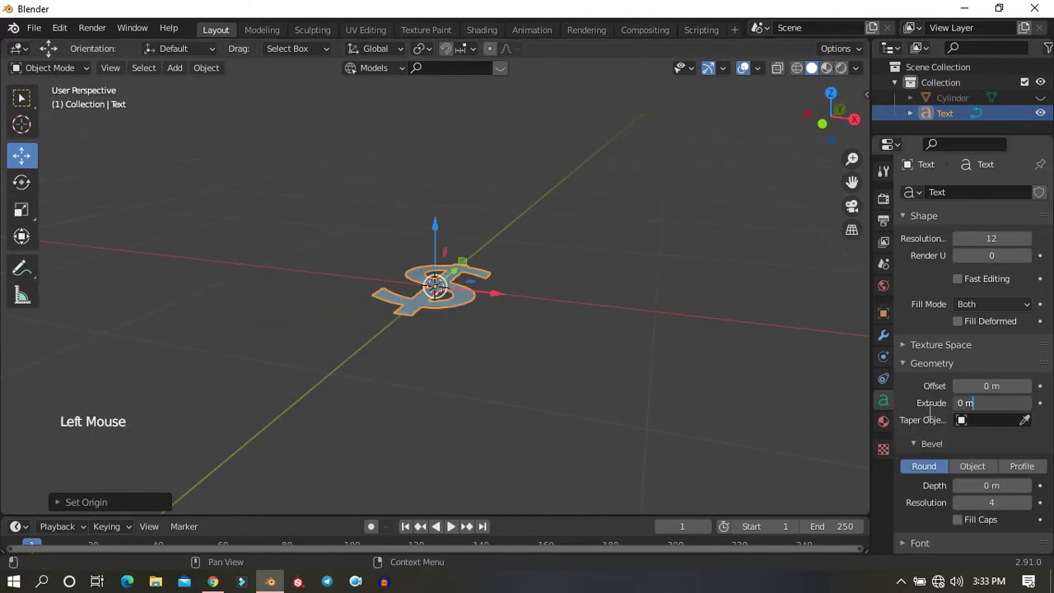
double_click(1034, 409)
click(1034, 409)
middle_click(620, 364)
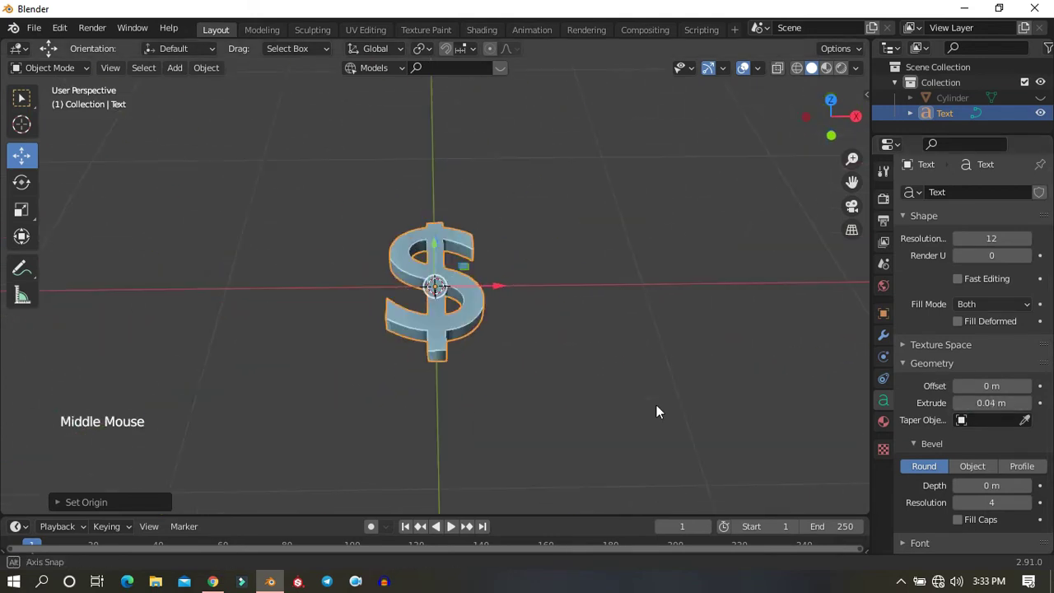
Unhide the coin disc with Alt+H and orbit to see it with the sign
key(alt+h)
scroll(down, 3)
middle_click(600, 331)
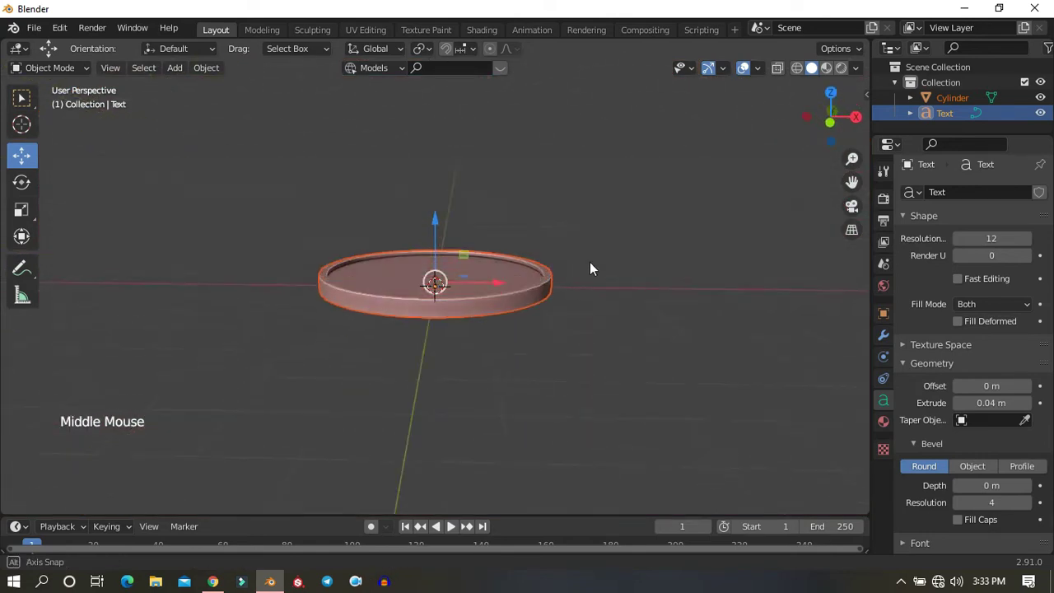
In front view increase the dollar sign's Extrude in steps to about 0.16 m
scroll(up, 3)
scroll(down, 3)
key(KP_1)
scroll(down, 3)
click(441, 223)
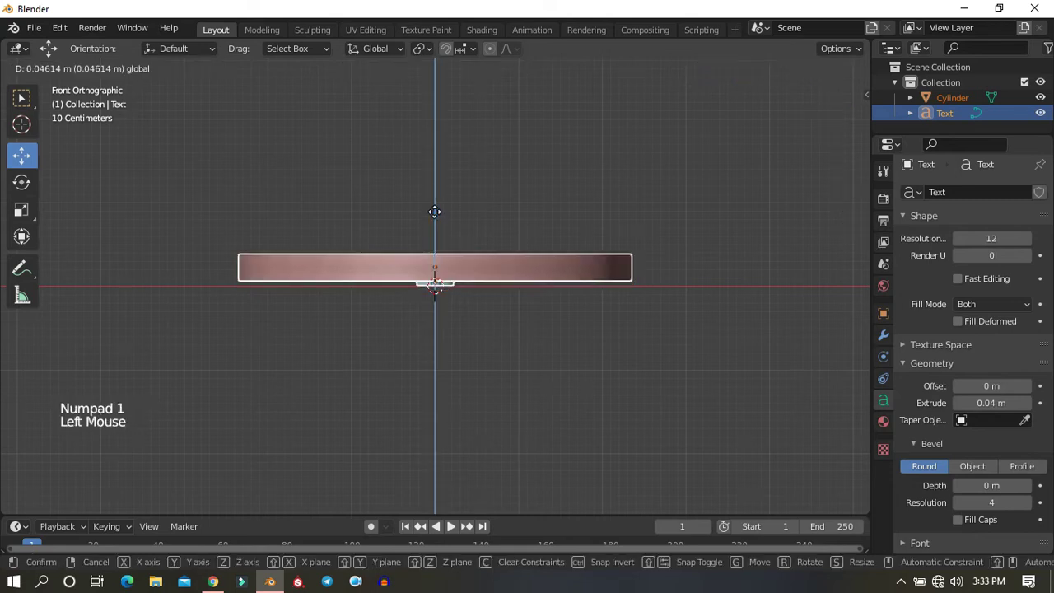
key(ctrl+z)
click(502, 327)
click(455, 296)
click(1033, 411)
click(1033, 411)
double_click(1033, 411)
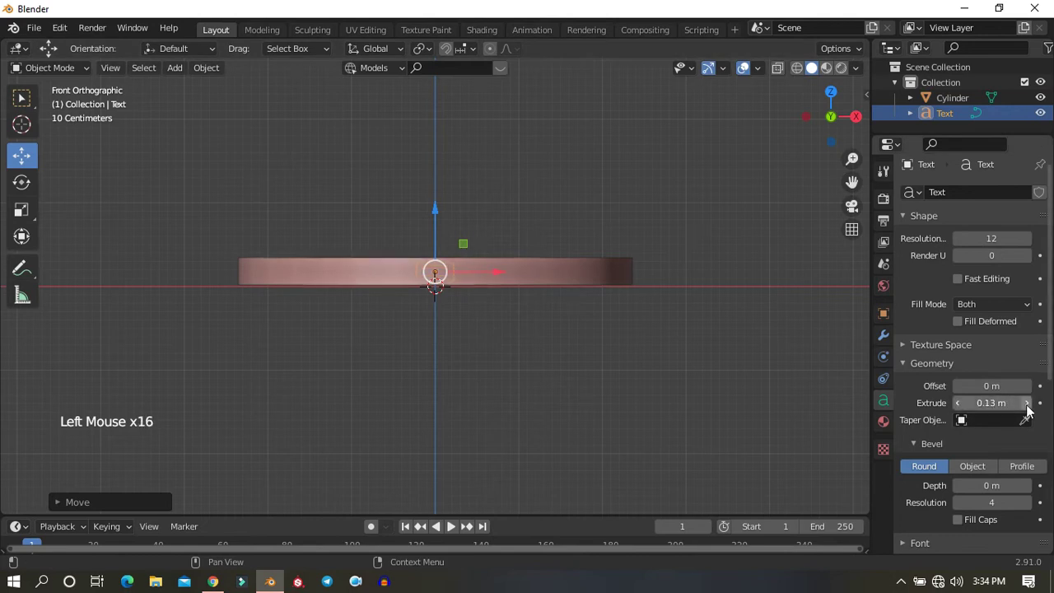
Raise the dollar sign so it passes through the coin's recessed top face
scroll(up, 3)
scroll(up, 3)
click(440, 187)
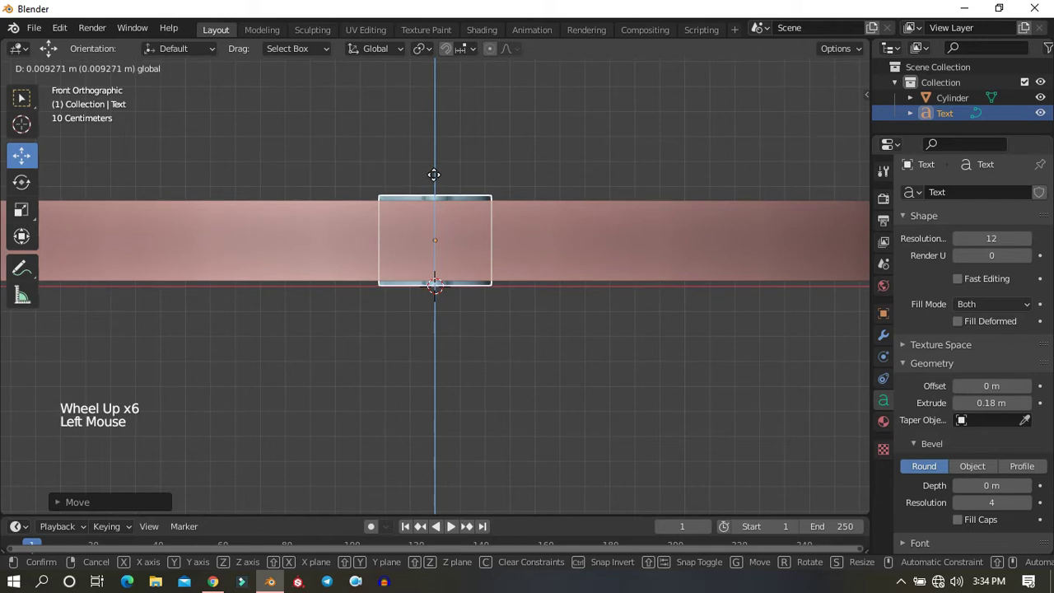
double_click(962, 401)
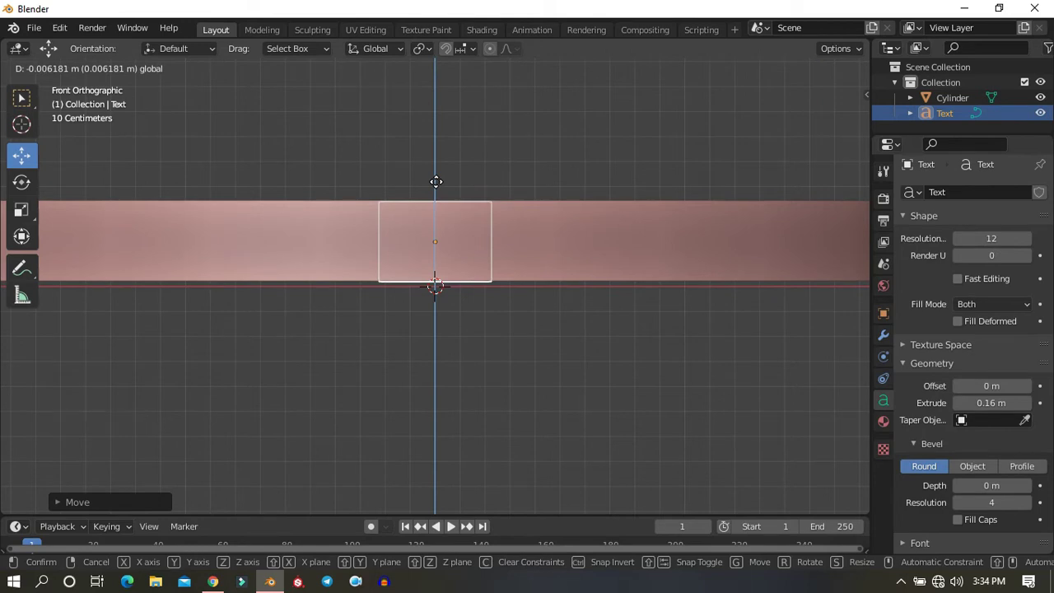
scroll(down, 3)
middle_click(488, 401)
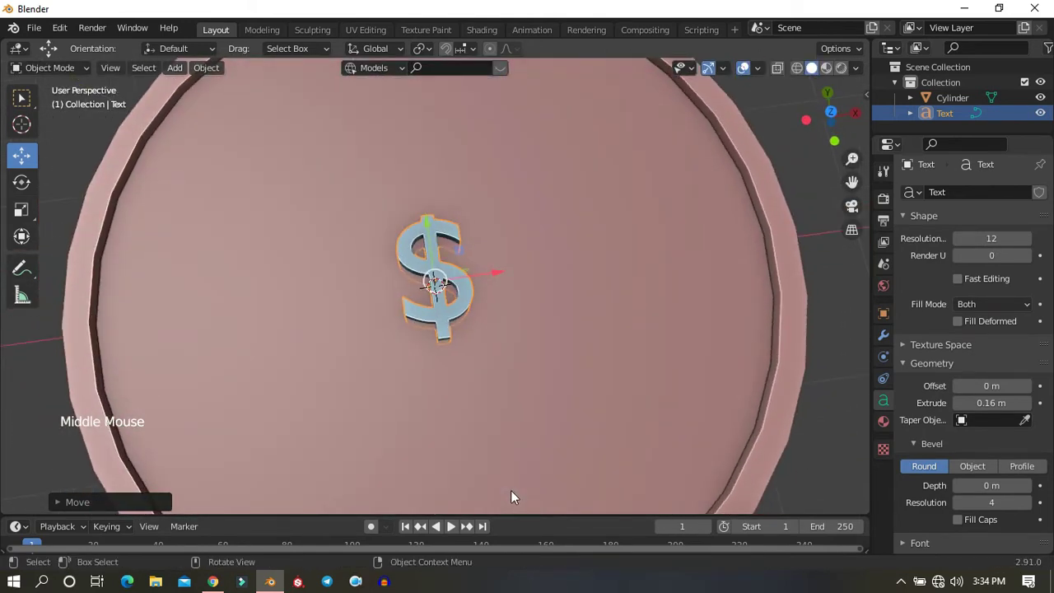
From top view scale the dollar sign up to span most of the coin's face
key(KP_7)
scroll(down, 3)
scroll(down, 3)
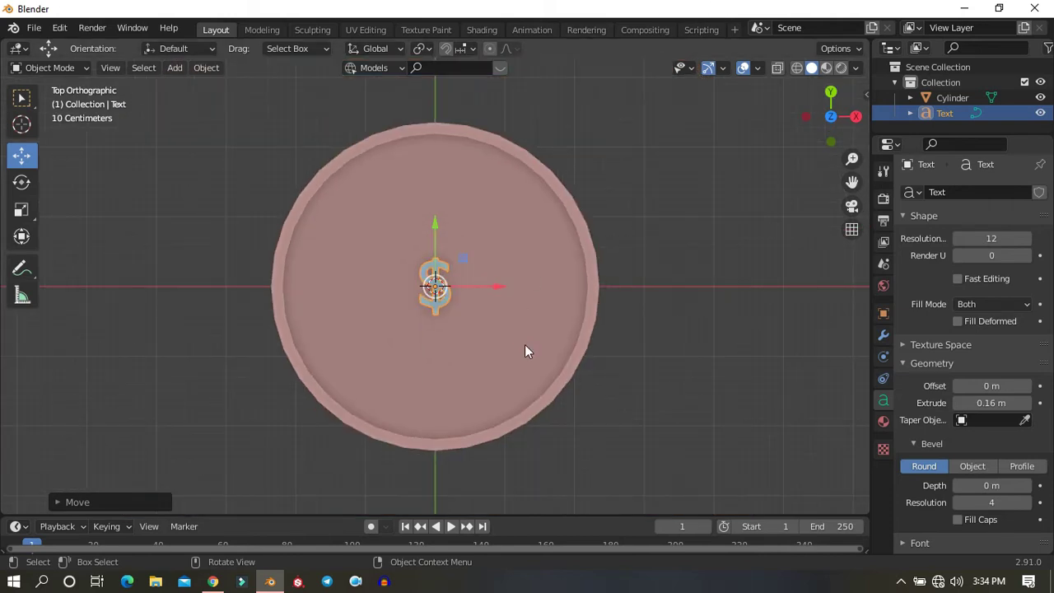
key(s)
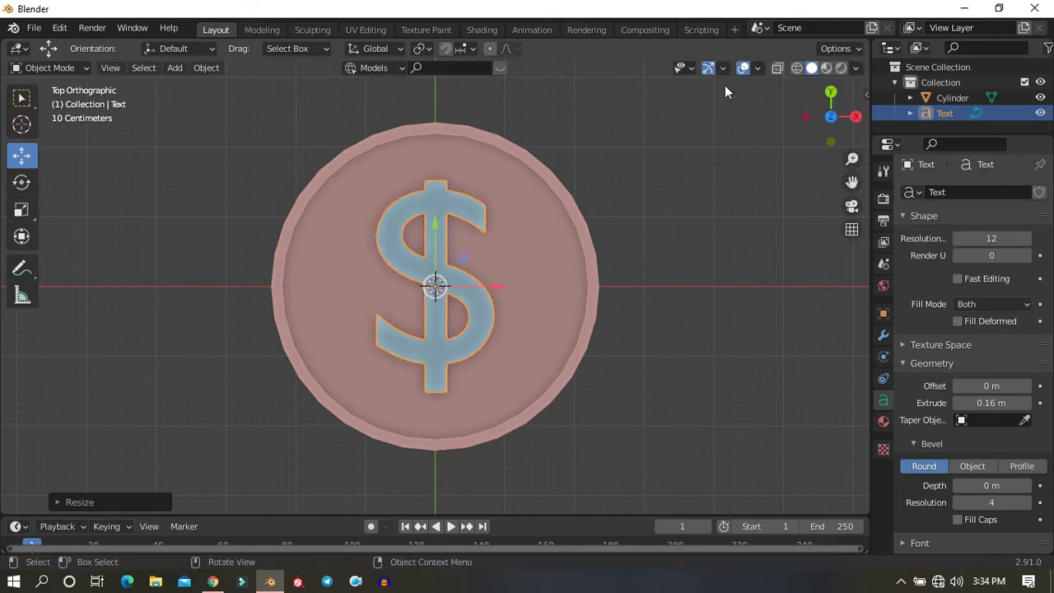
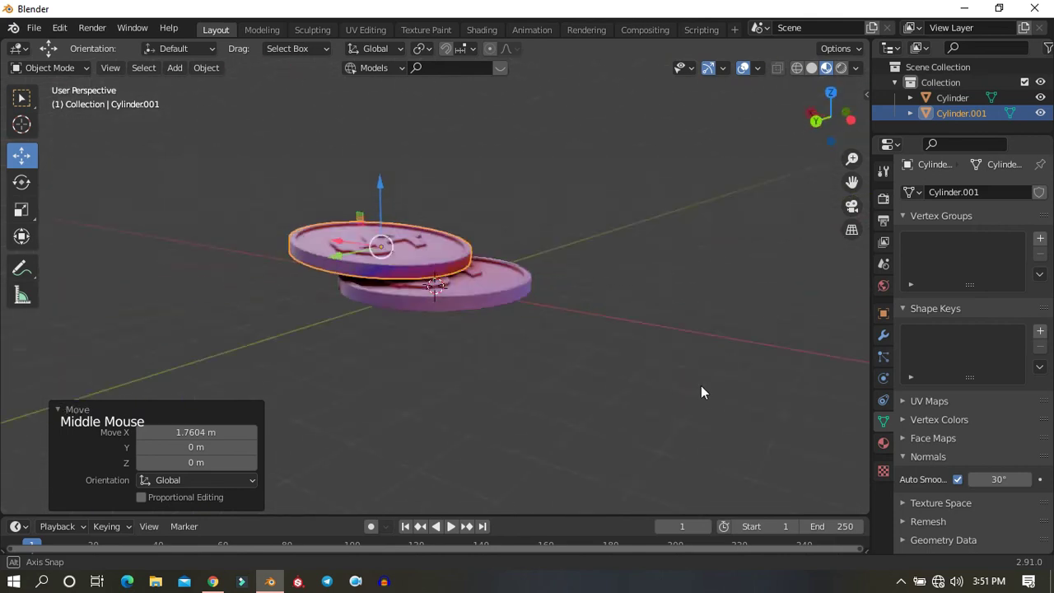
In front view undo a few moves and offset the upper coin sideways above the first
key(KP_1)
key(ctrl+z)
key(ctrl+z)
key(ctrl+z)
click(442, 153)
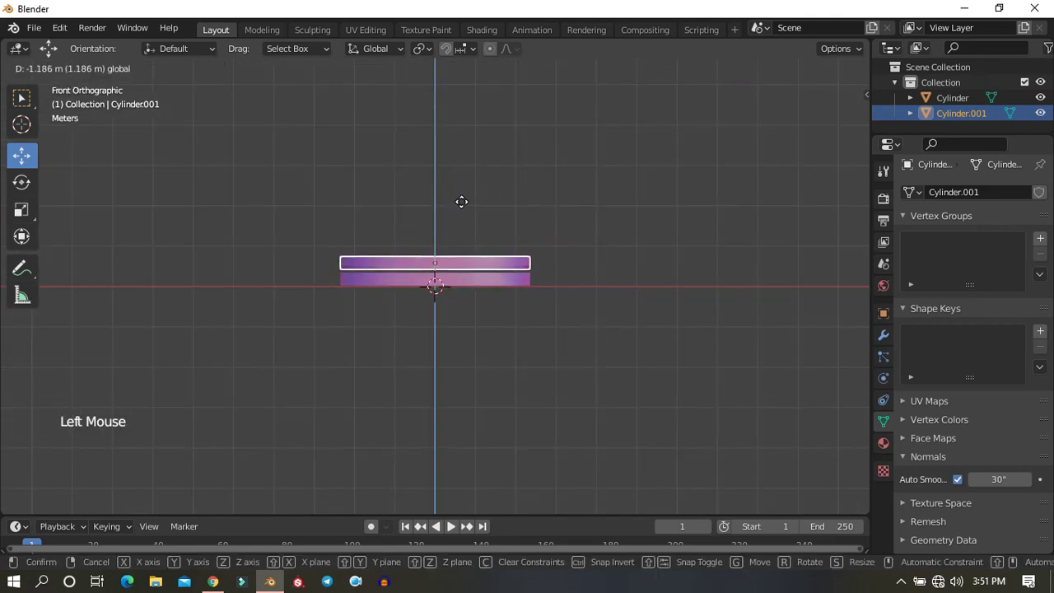
click(502, 264)
middle_click(524, 400)
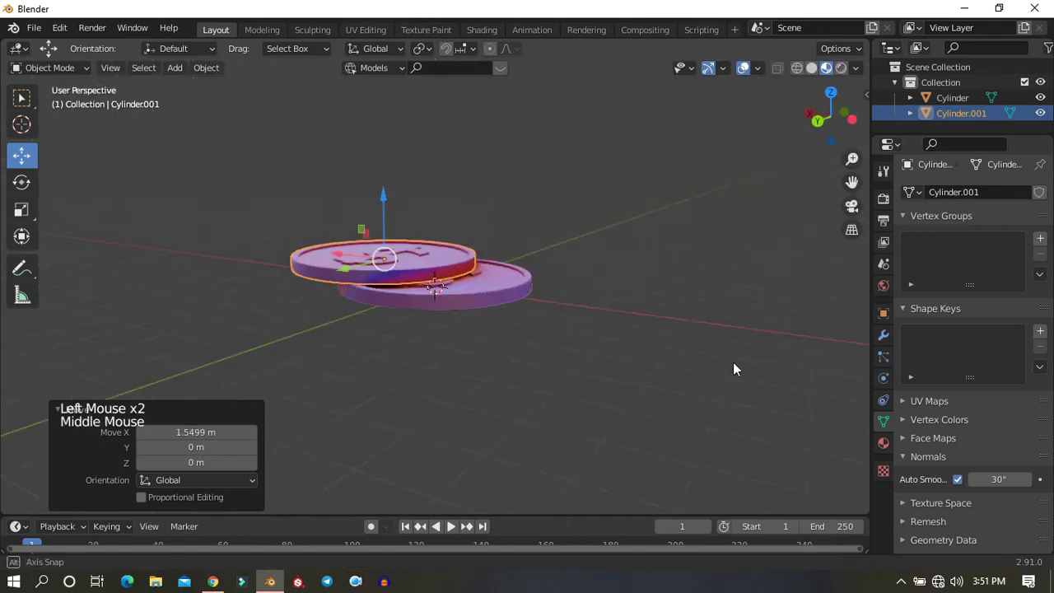
scroll(up, 3)
middle_click(552, 345)
Duplicate the upper coin with Shift+D and rotate the copy about 48°, leaning above the other two
key(KP_1)
key(shift+d)
click(529, 190)
key(r)
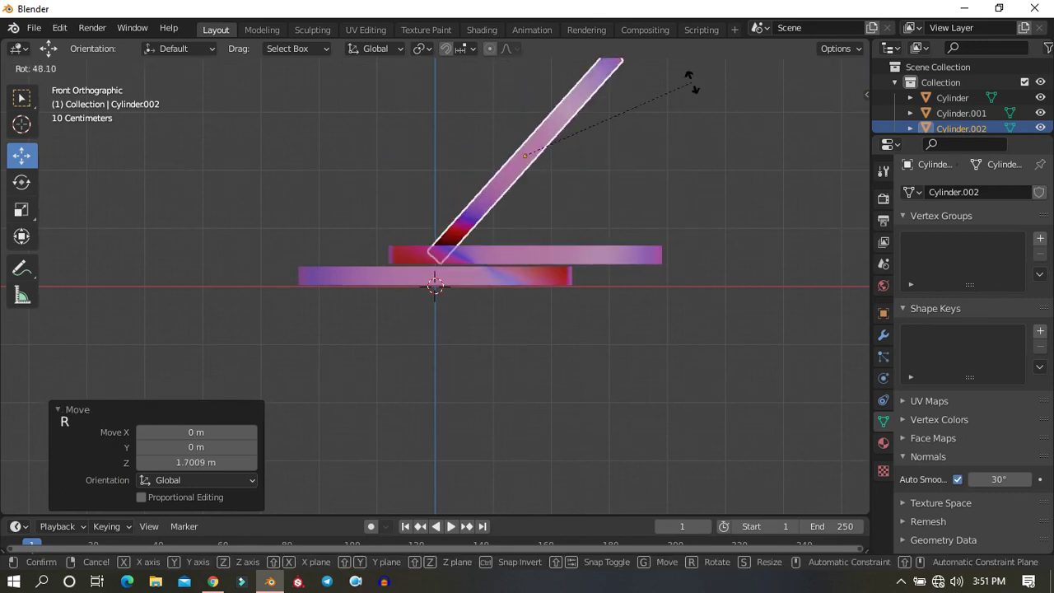
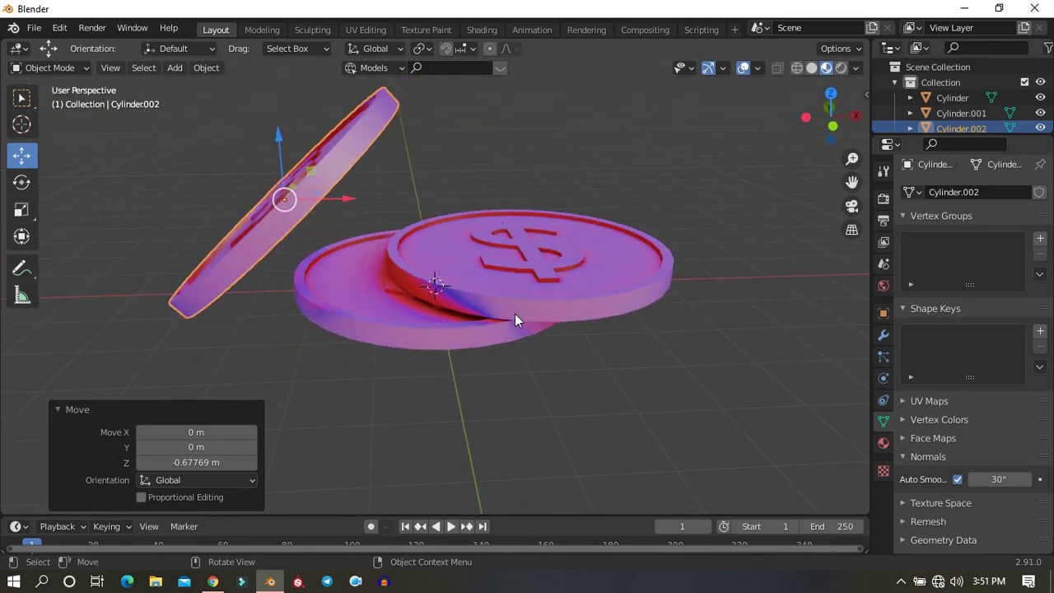
scroll(down, 3)
middle_click(498, 325)
key(KP_1)
scroll(up, 3)
scroll(down, 3)
middle_click(466, 368)
scroll(down, 3)
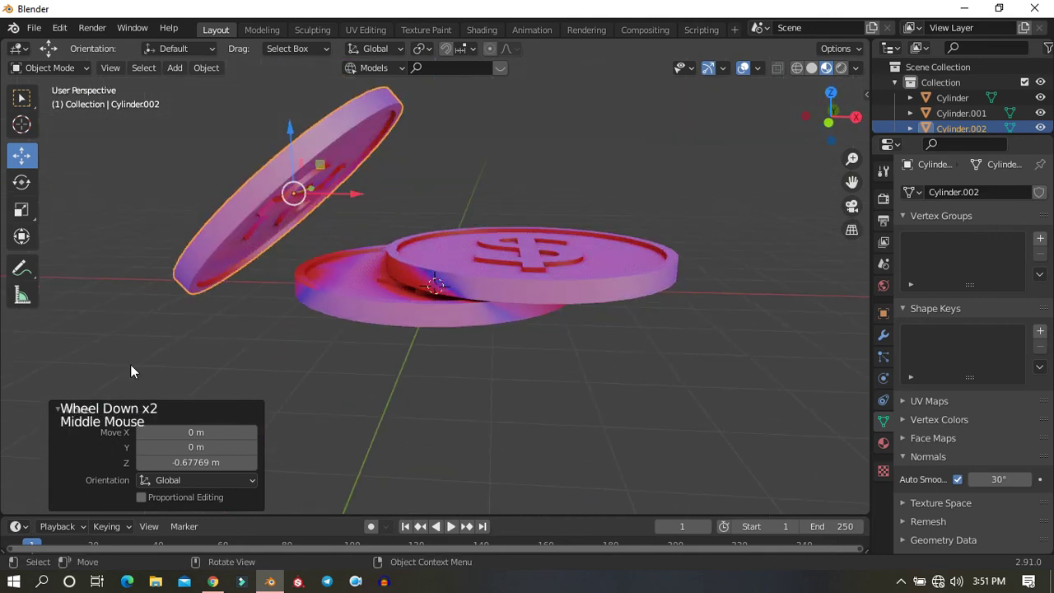